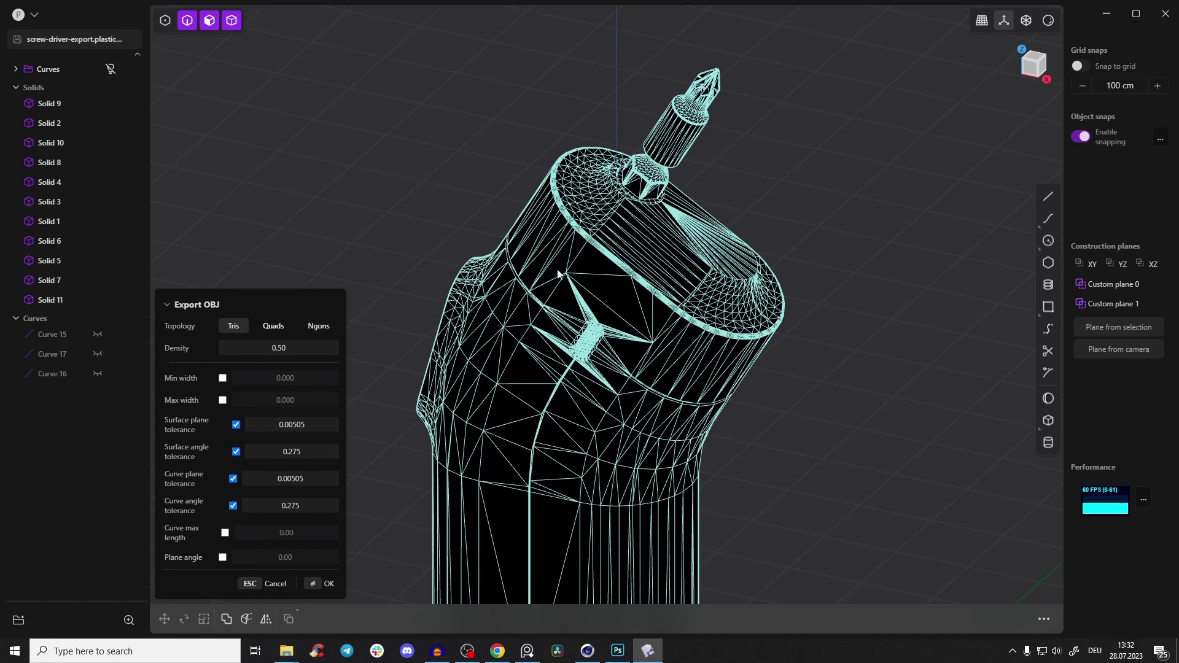
Step: Choose Quads topology in Export OBJ, enabling plane angle 0.7854
{"action": "right_click", "coordinate": [561, 321]}
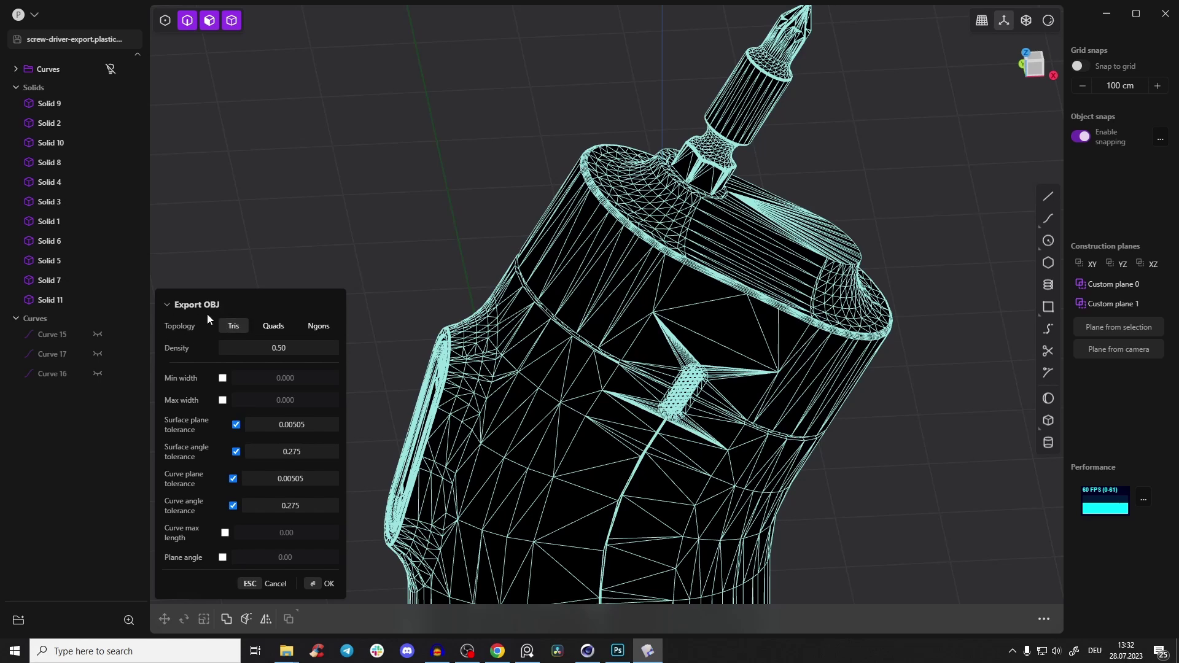
{"action": "right_click", "coordinate": [673, 277]}
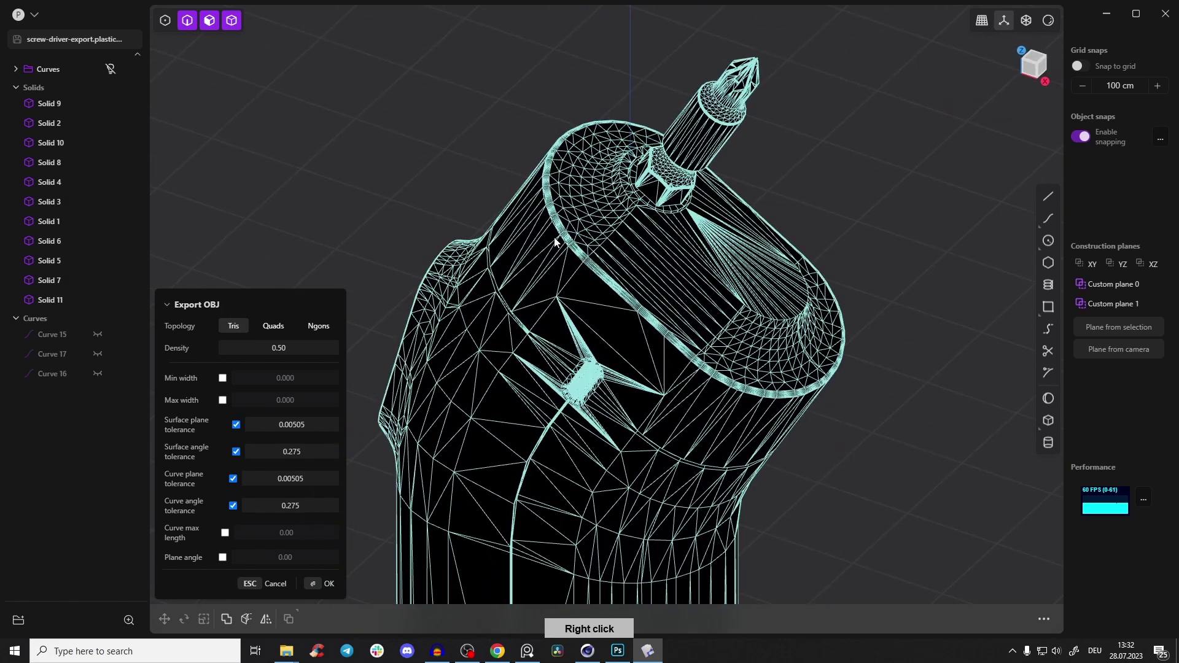
{"action": "right_click", "coordinate": [563, 270]}
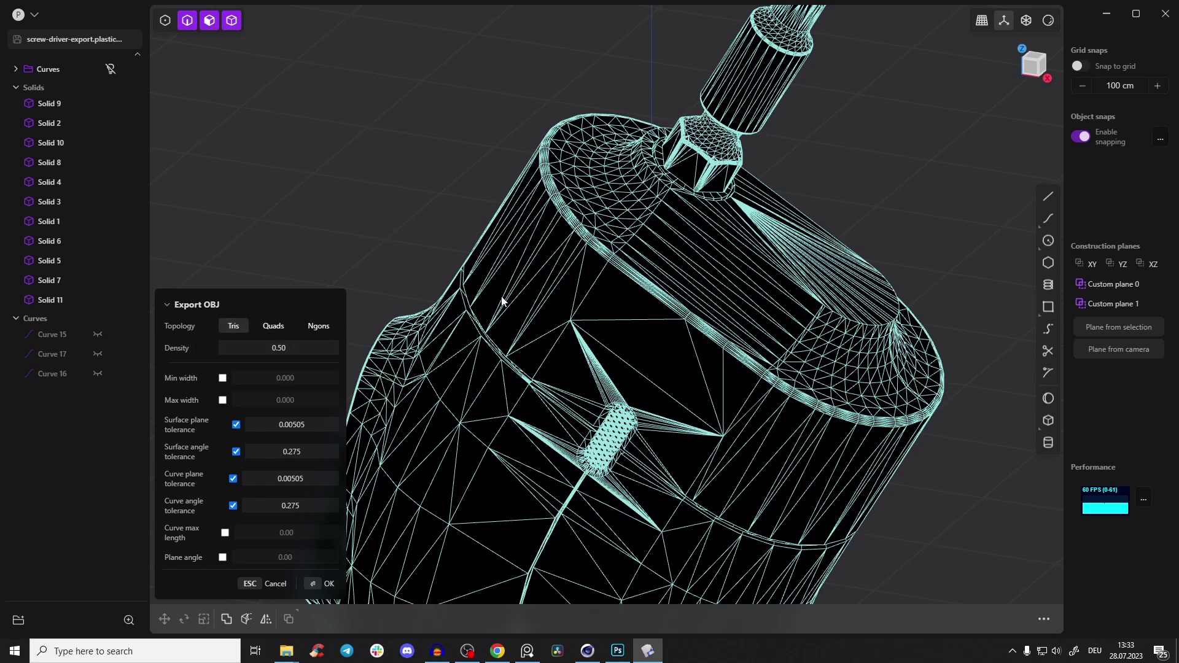
Step: Compare the Export OBJ topology options on the screwdriver preview
{"action": "right_click", "coordinate": [568, 333]}
{"action": "right_click", "coordinate": [576, 321]}
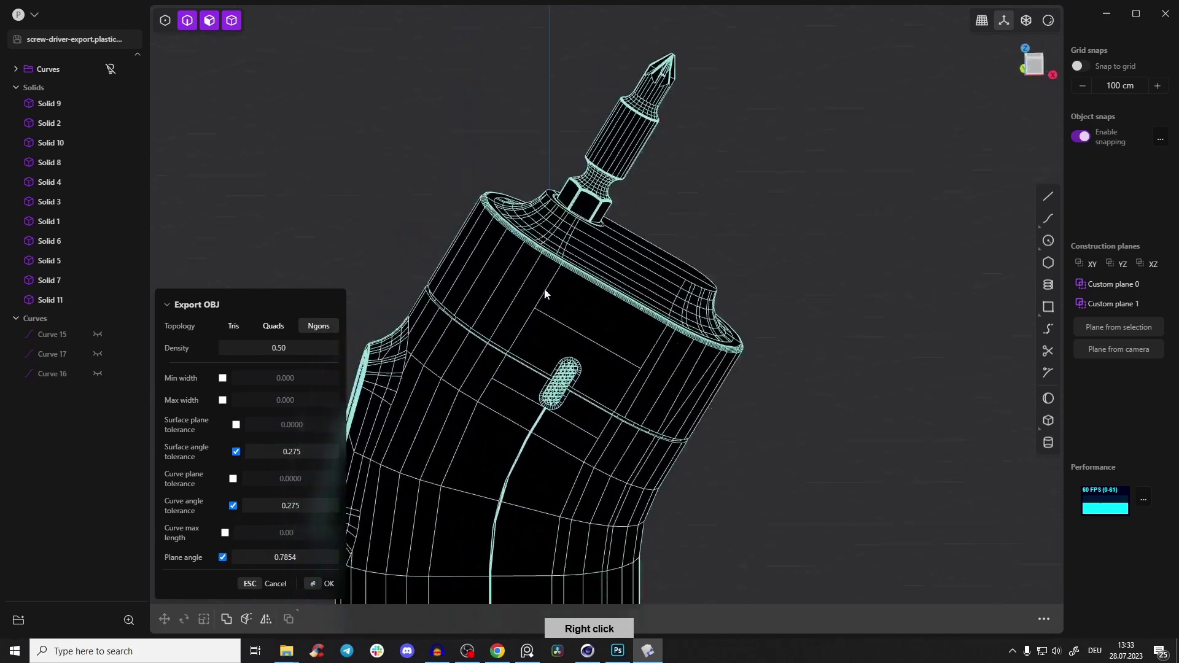
{"action": "right_click", "coordinate": [574, 288]}
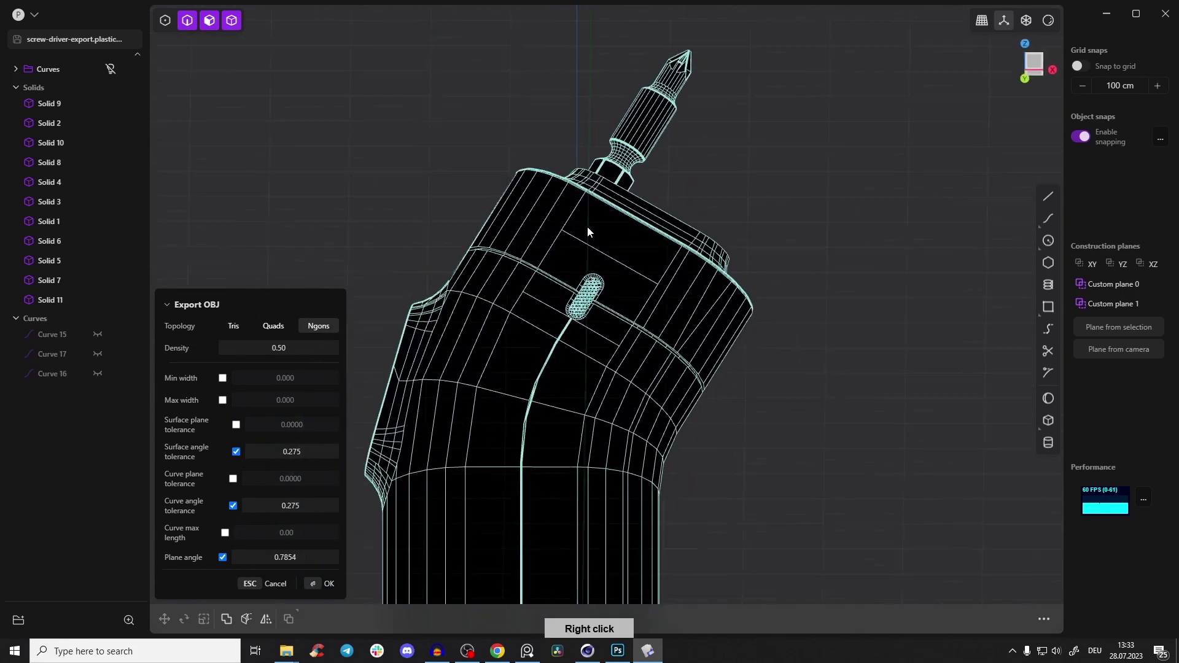
{"action": "right_click", "coordinate": [562, 297]}
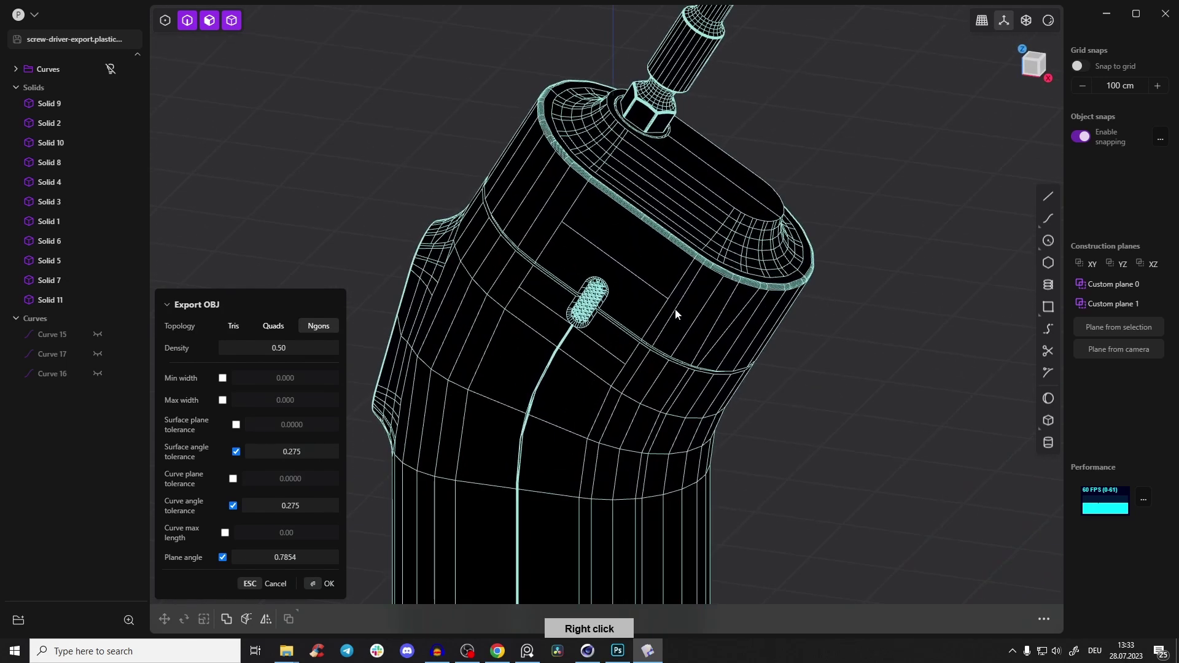
{"action": "right_click", "coordinate": [608, 258]}
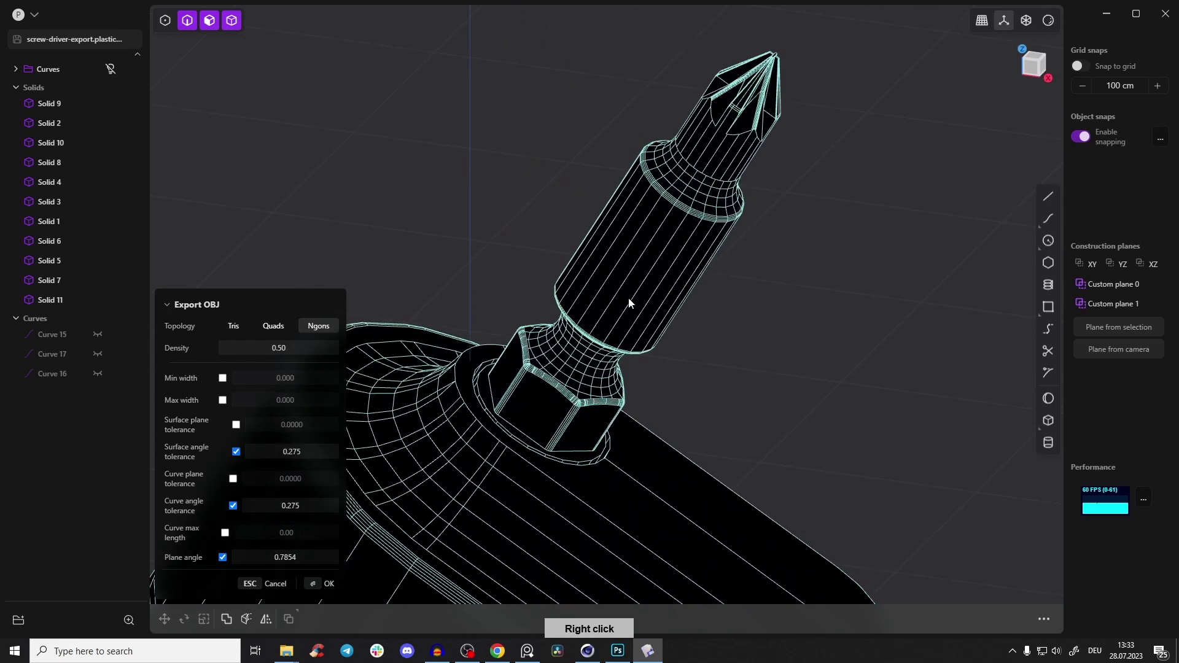
Step: Leave Ngons selected as the export topology at 0.50 density
{"action": "right_click", "coordinate": [560, 393]}
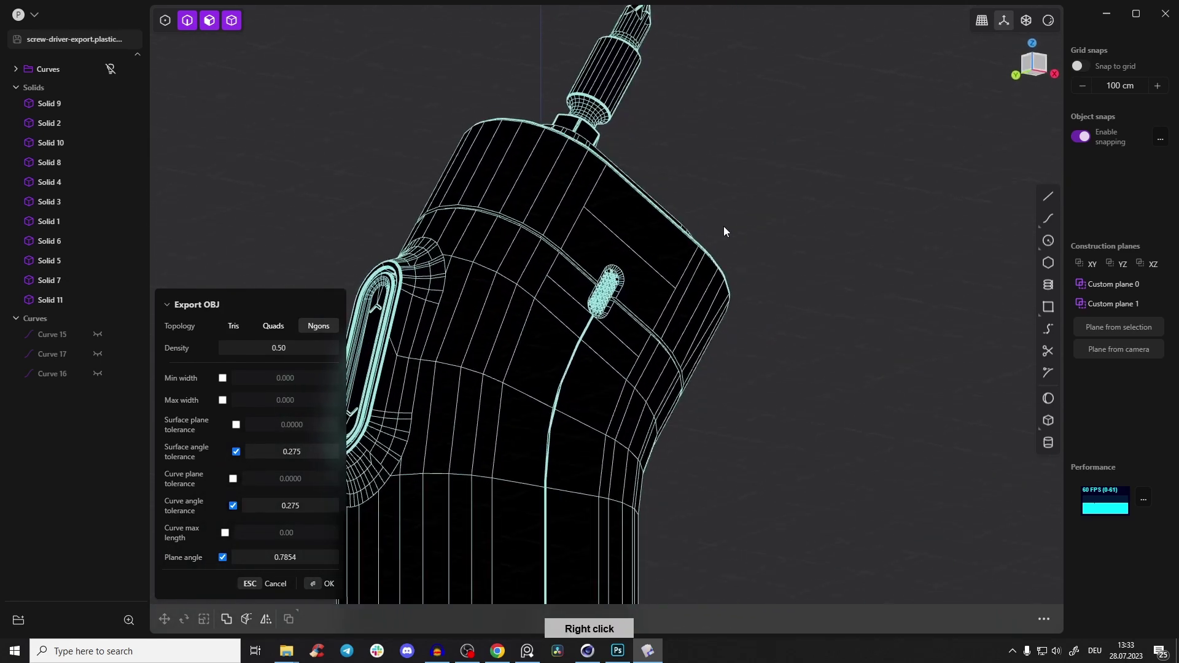
{"action": "right_click", "coordinate": [623, 280]}
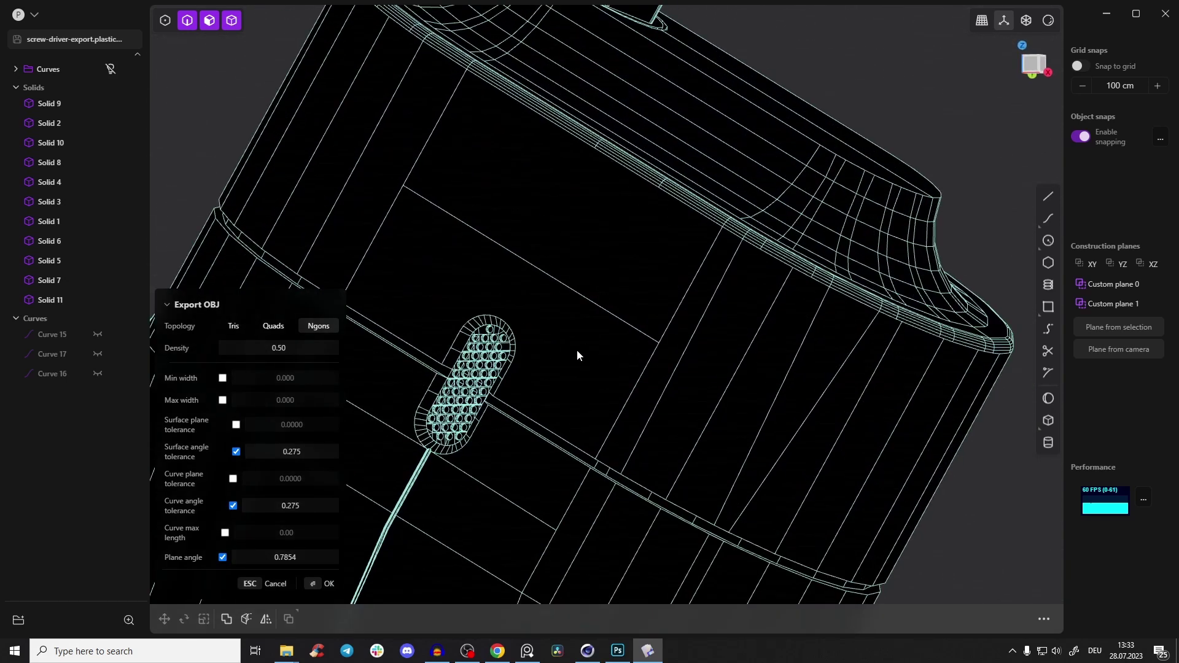
{"action": "right_click", "coordinate": [641, 277]}
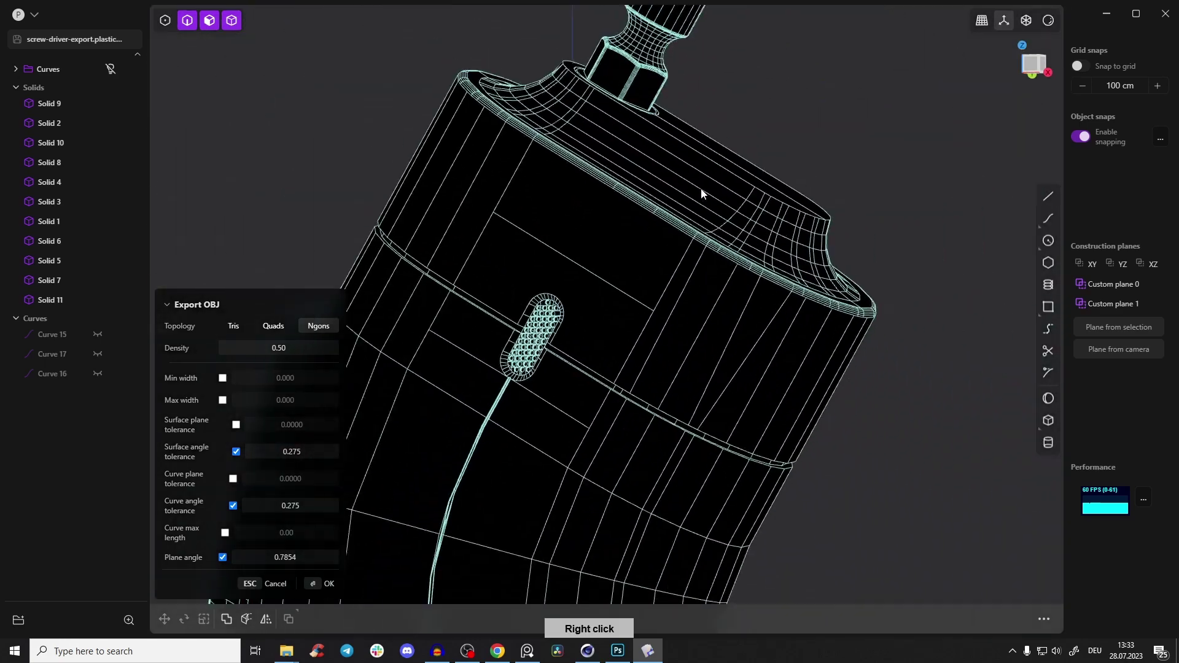
{"action": "right_click", "coordinate": [584, 270]}
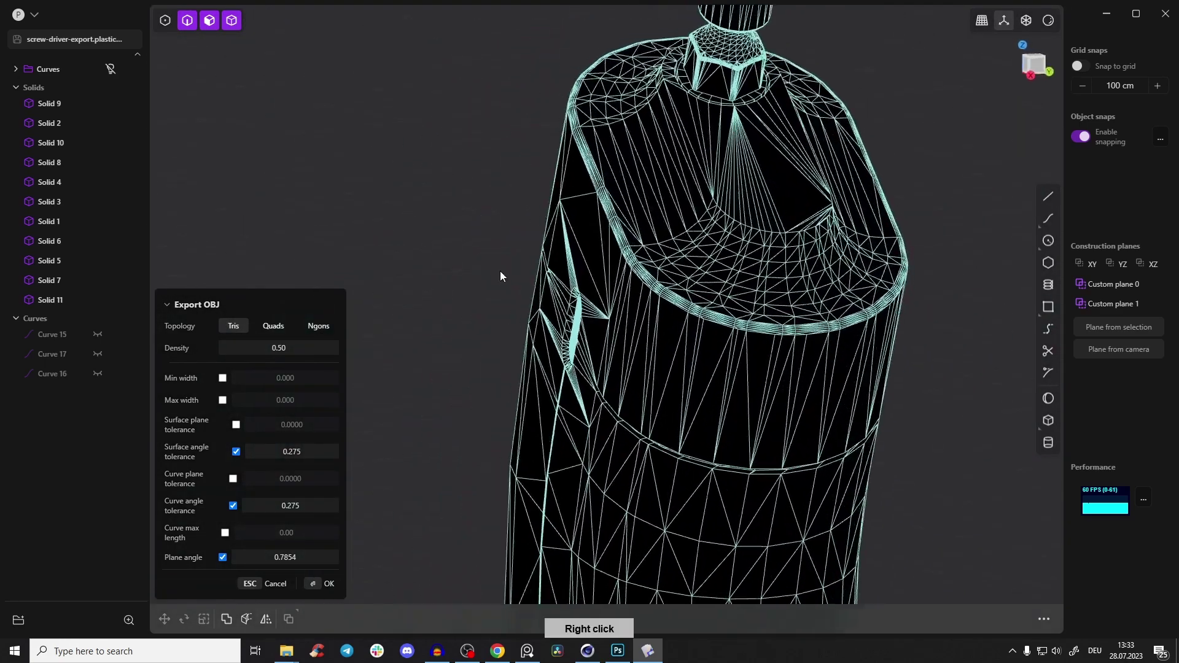
{"action": "right_click", "coordinate": [538, 361]}
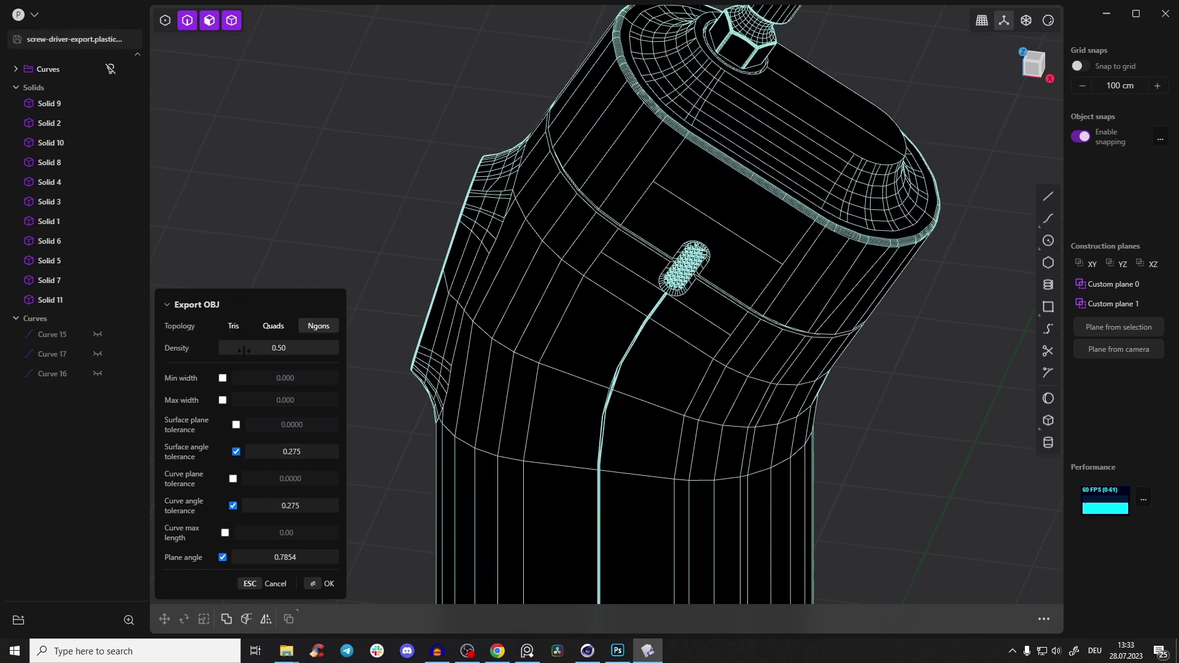
Step: Raise the Export OBJ density from 0.50 to about 0.84
{"action": "right_click", "coordinate": [517, 271]}
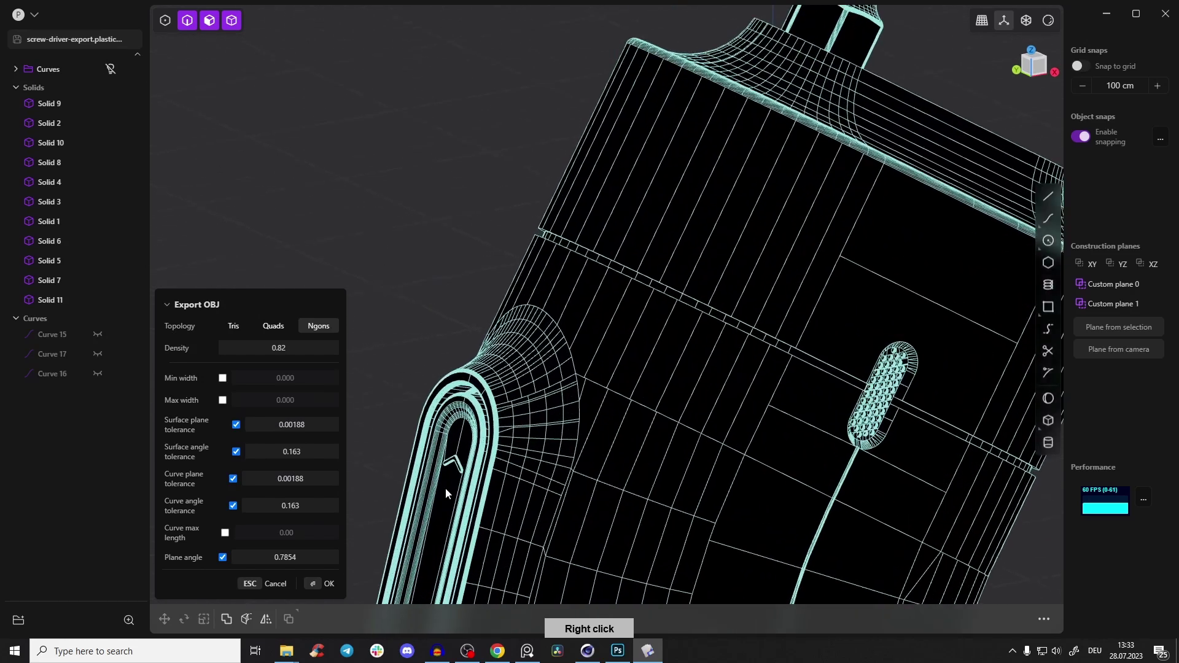